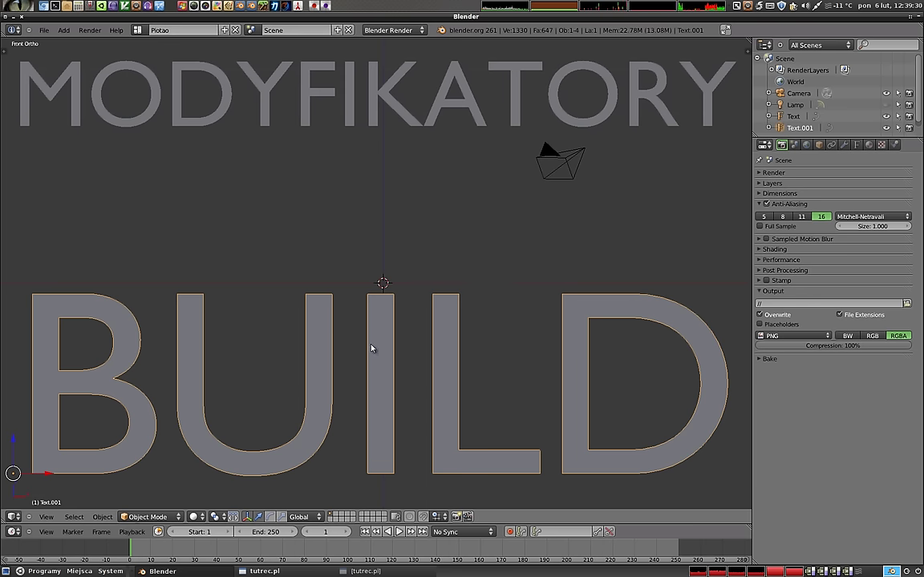
- Delete the MODYFIKATORY and BUILD text objects, leaving only the camera and lamp
key(x)
right_click(375, 89)
key(x)
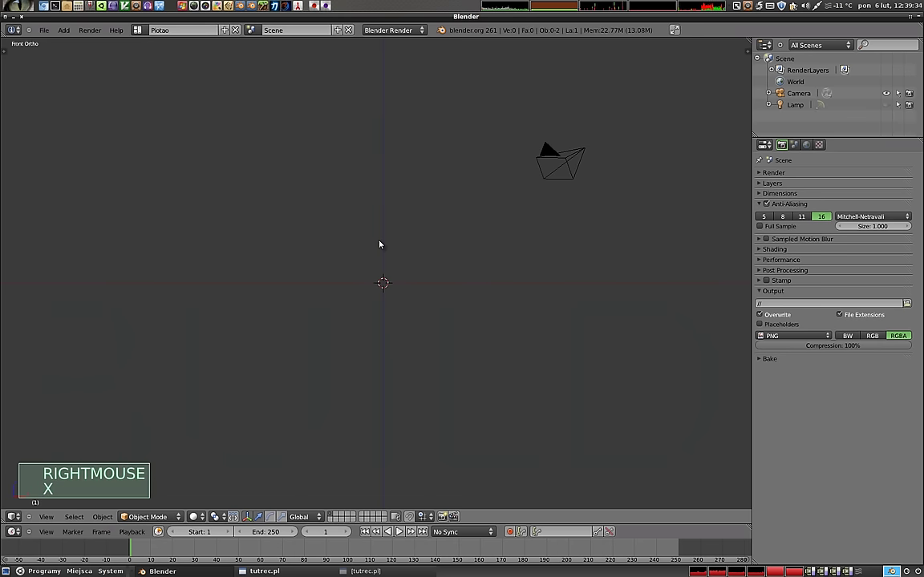
- Orbit the empty scene and choose what the newly split lower area displays
middle_click(405, 308)
middle_click(399, 317)
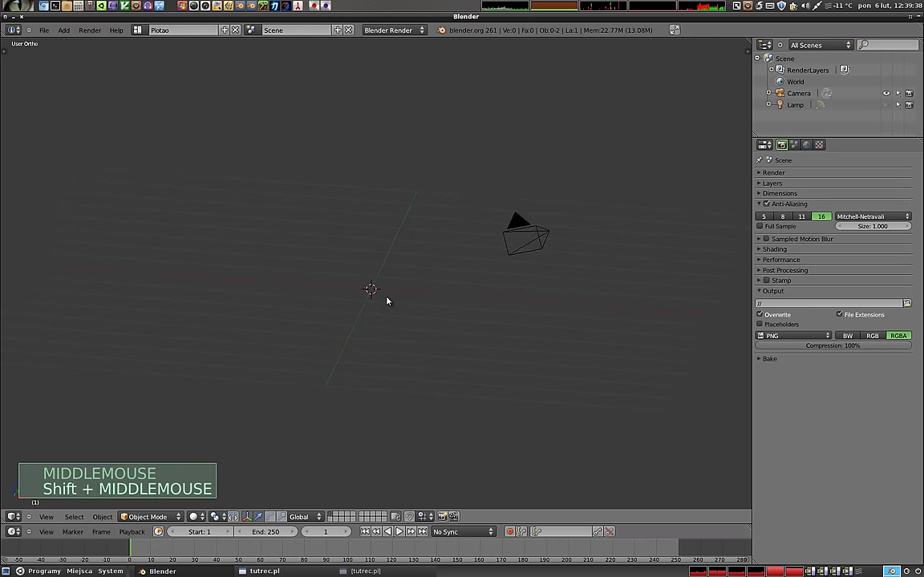
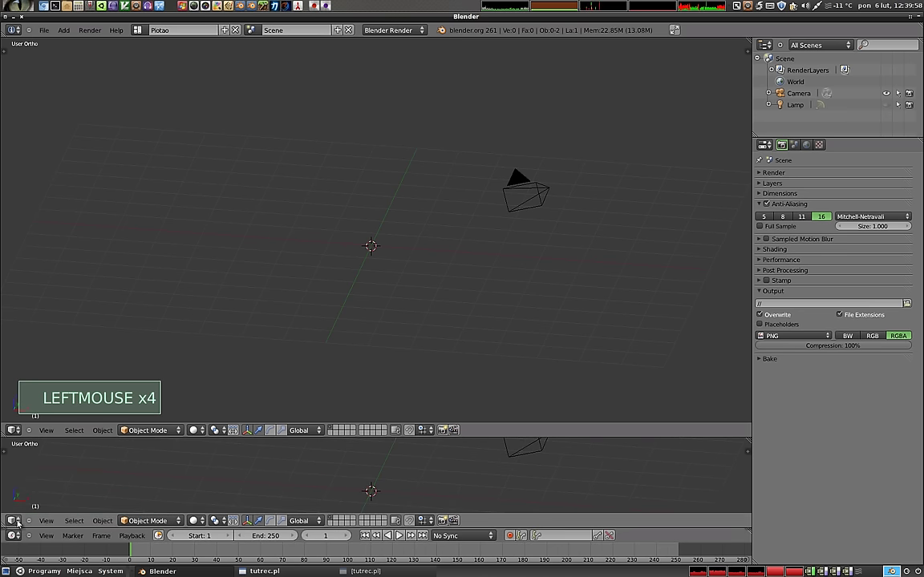
click(17, 521)
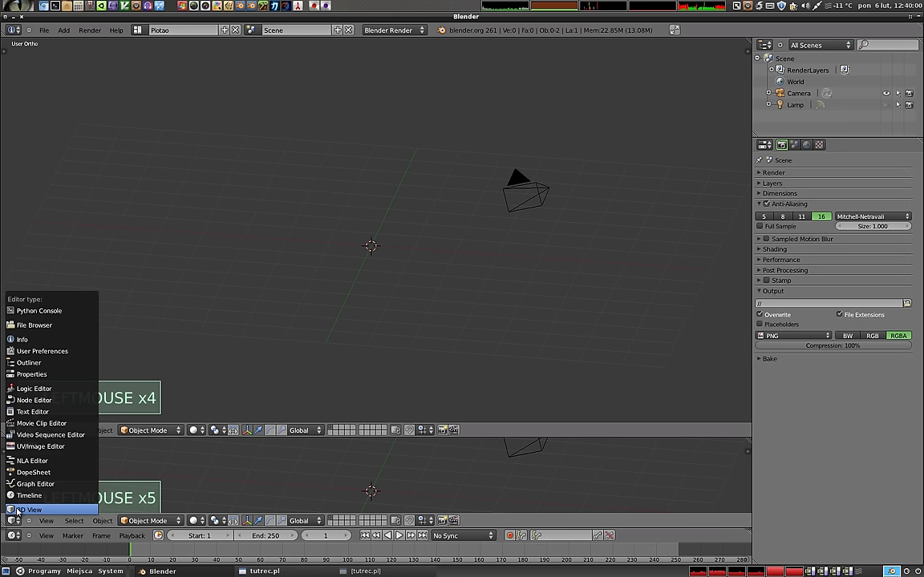
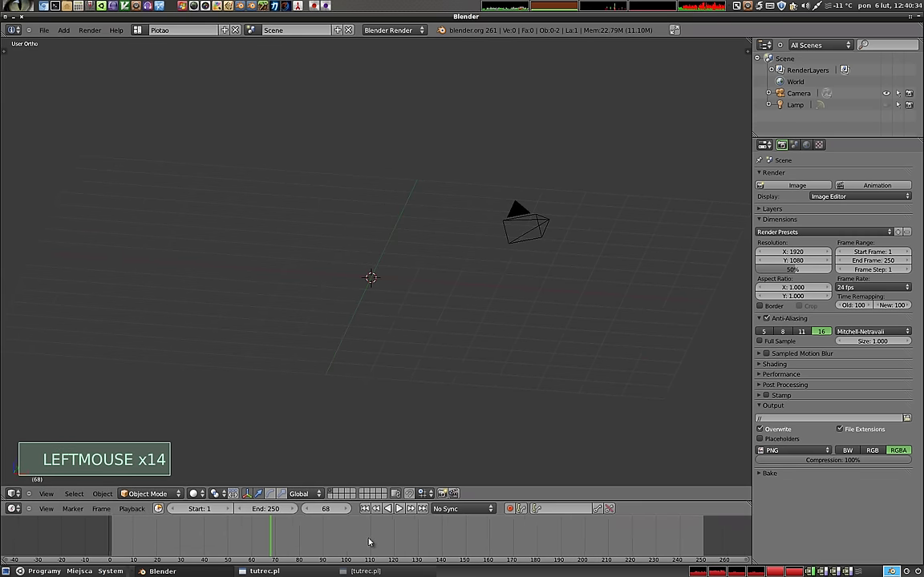
- Add a cube at the scene centre via Shift+A and inspect it from several angles
middle_click(178, 532)
click(178, 532)
scroll(up, 3)
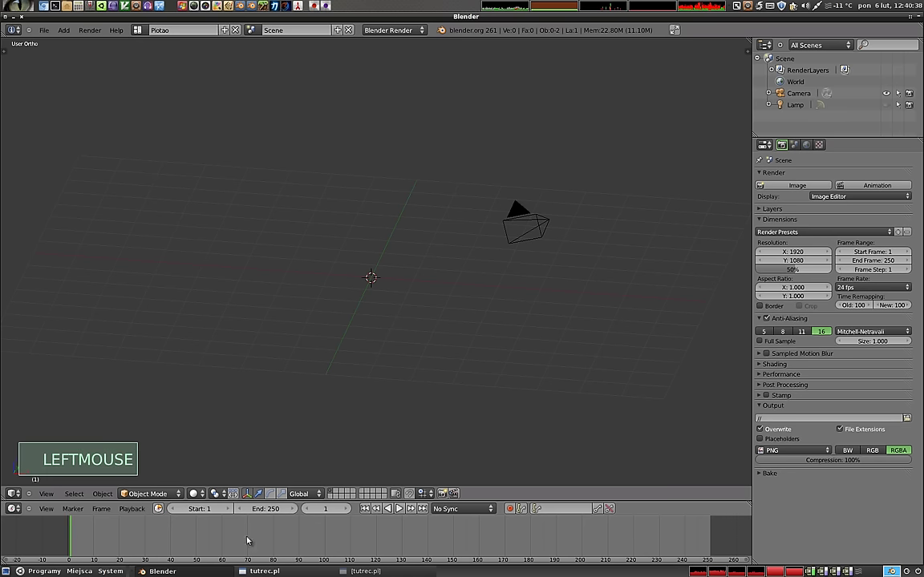
middle_click(369, 303)
key(shift+a)
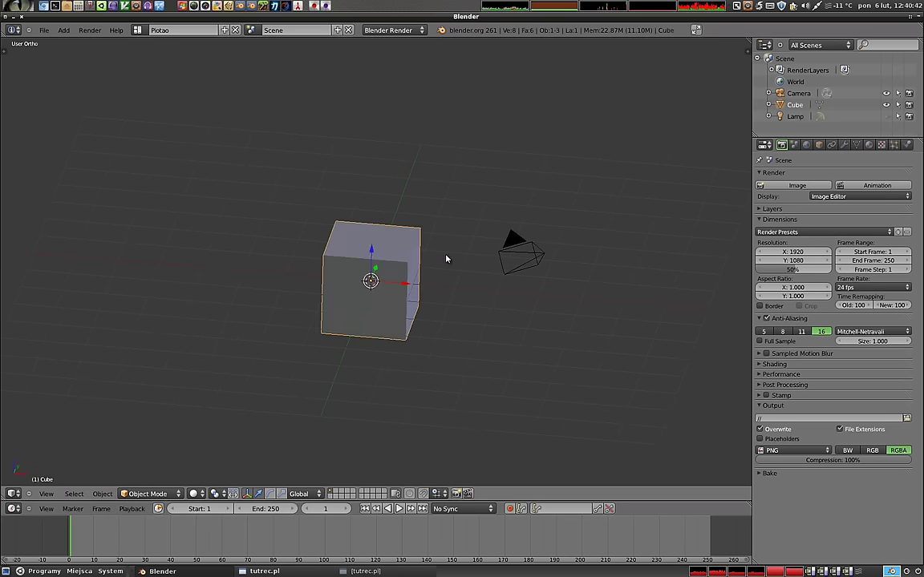
middle_click(391, 335)
middle_click(382, 322)
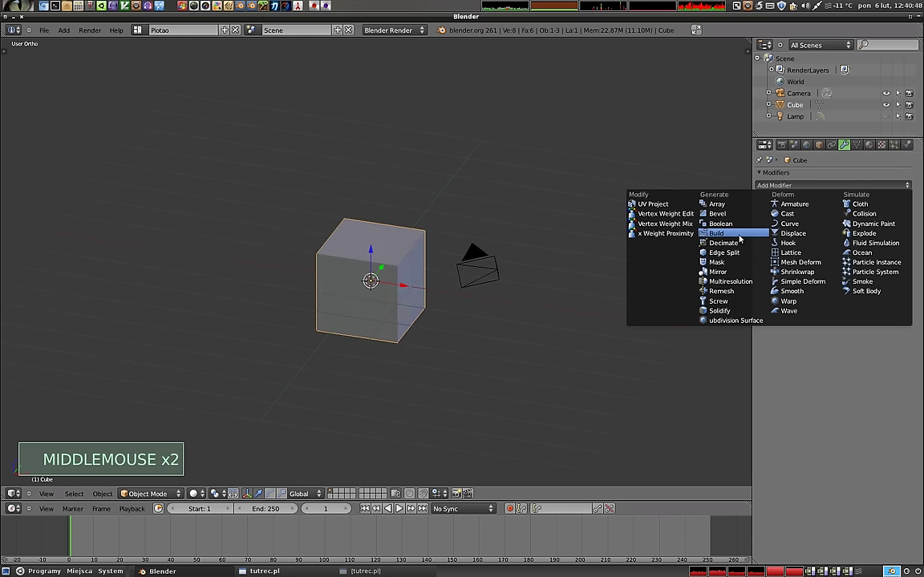
- Add a Build modifier (start 1, length 100) to the cube
click(743, 239)
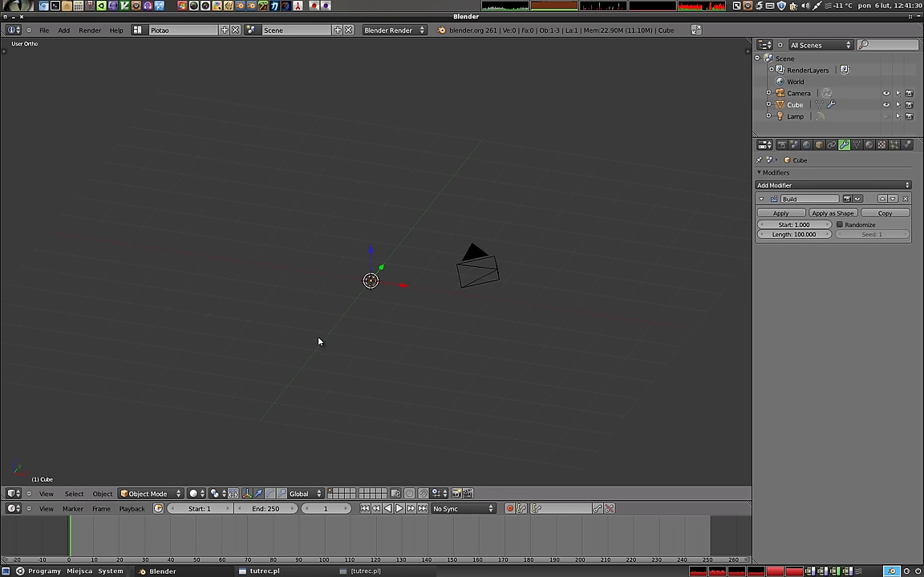
key(z)
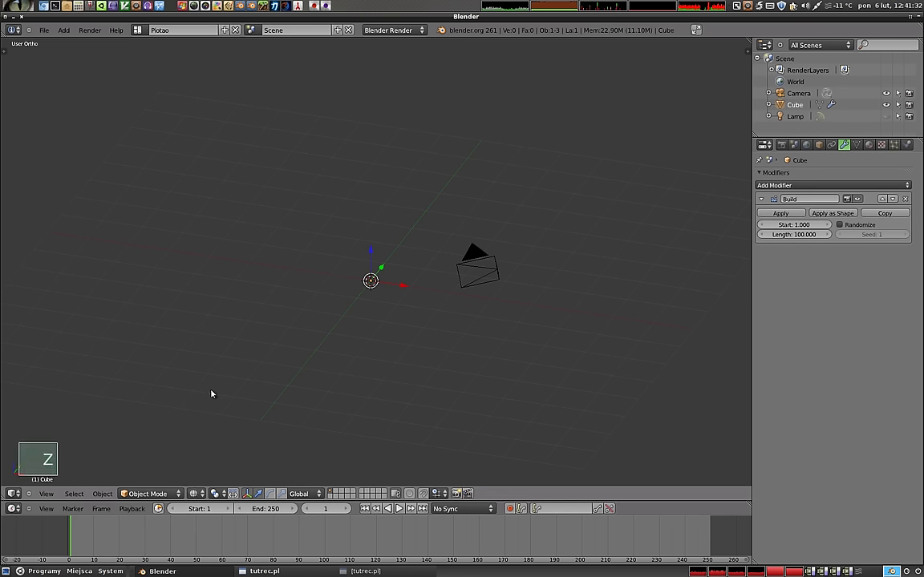
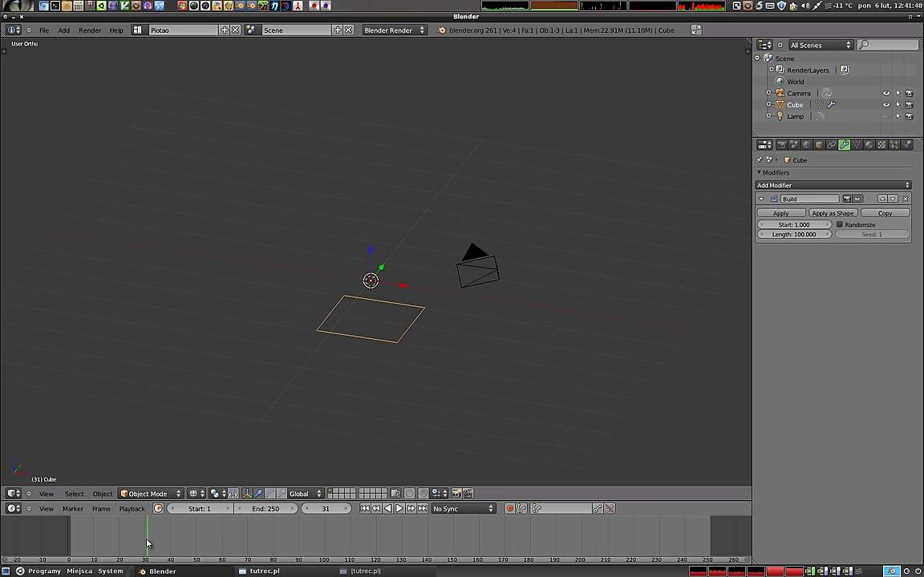
key(z)
middle_click(367, 323)
middle_click(365, 327)
middle_click(308, 311)
click(181, 536)
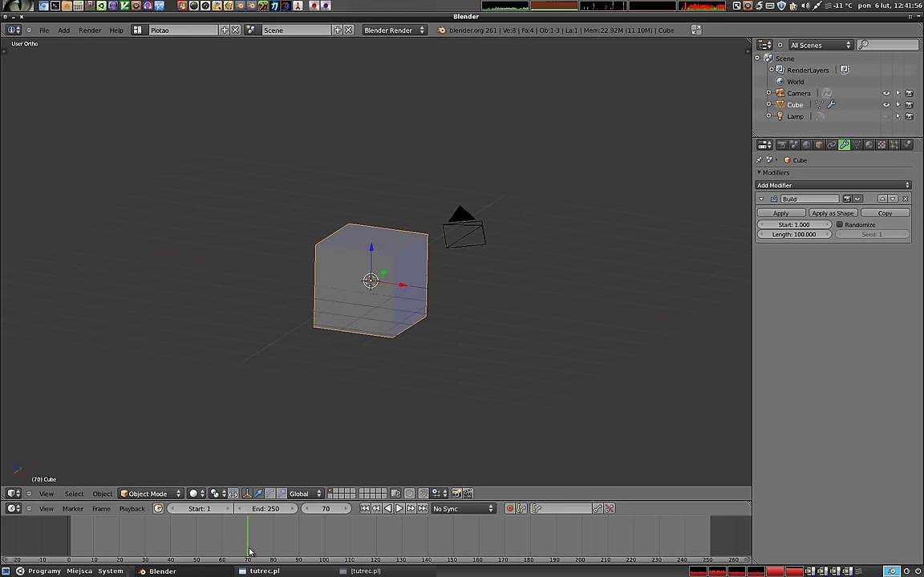
middle_click(352, 280)
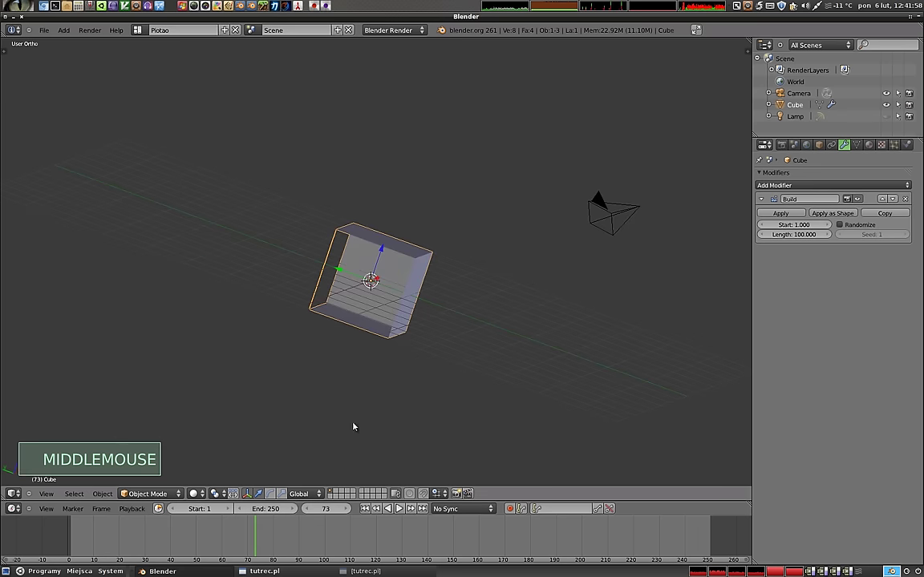
click(259, 536)
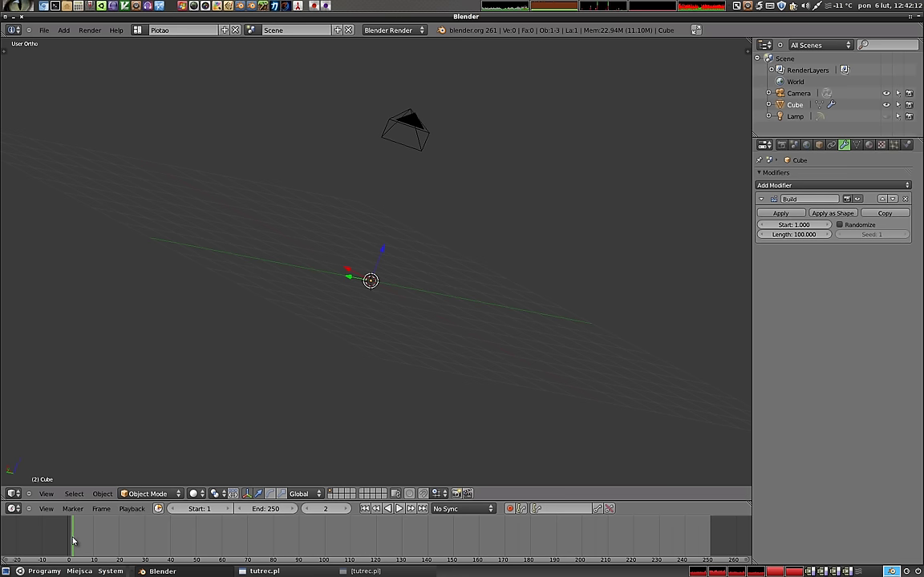
middle_click(386, 315)
middle_click(373, 311)
- Delete the cube, add a UV sphere and give it a Build modifier (start 1, length 100)
key(x)
key(shift+a)
middle_click(372, 323)
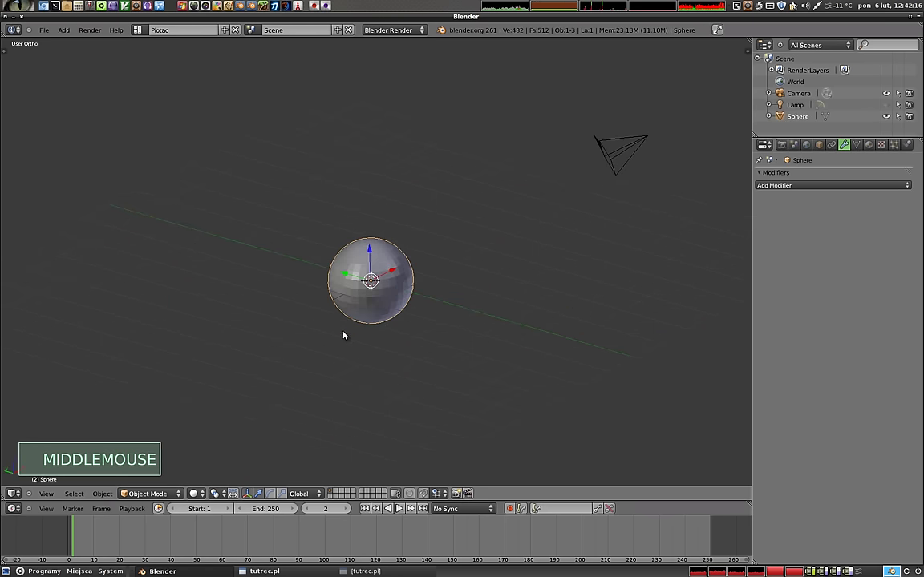
click(744, 238)
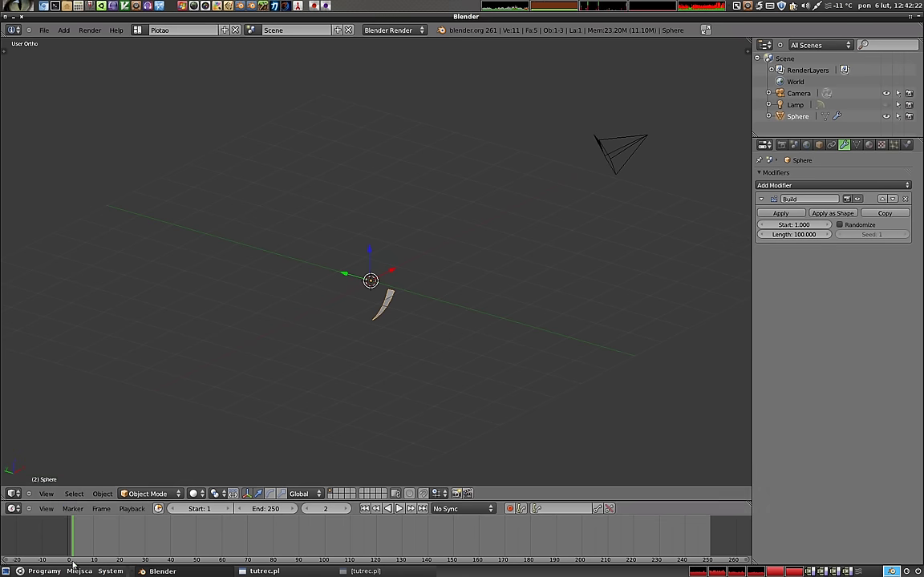
- Rewind to frame 1 and scrub the timeline to watch the sphere build piece by piece
click(77, 546)
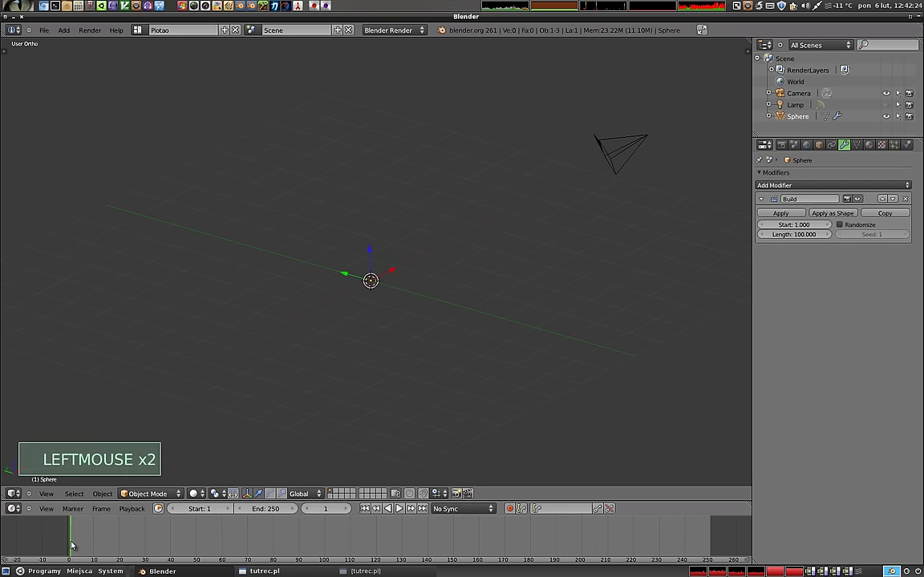
middle_click(340, 308)
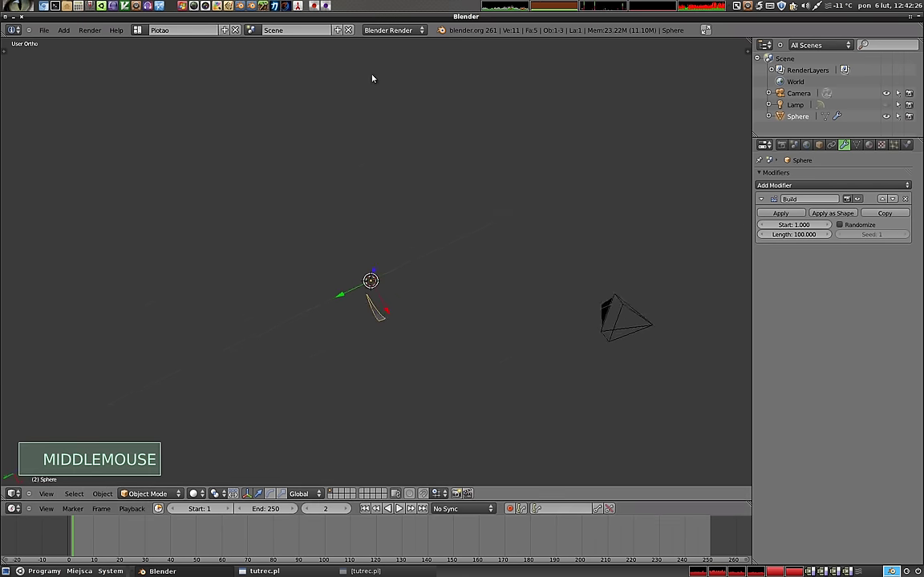
click(79, 536)
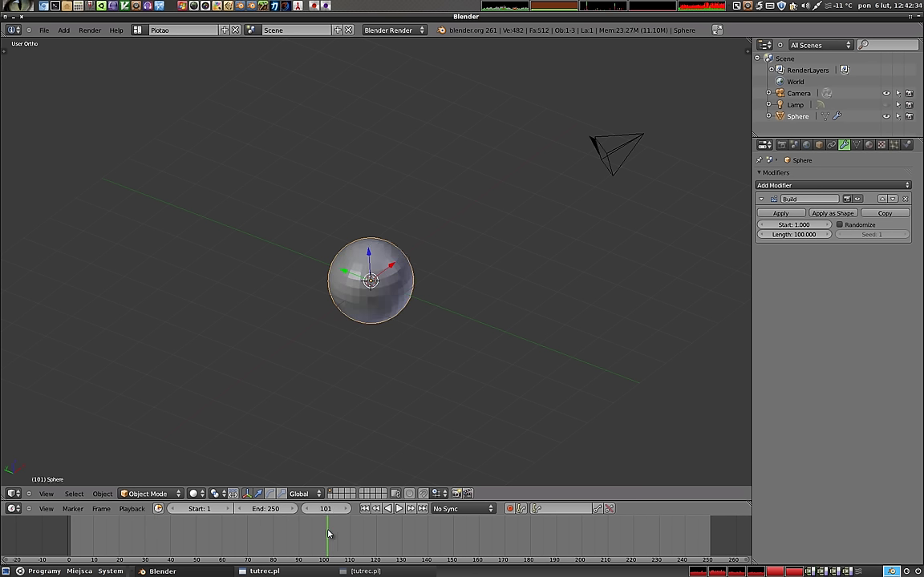
- Render the partly built sphere, return to the scene and jump to a later frame
click(101, 534)
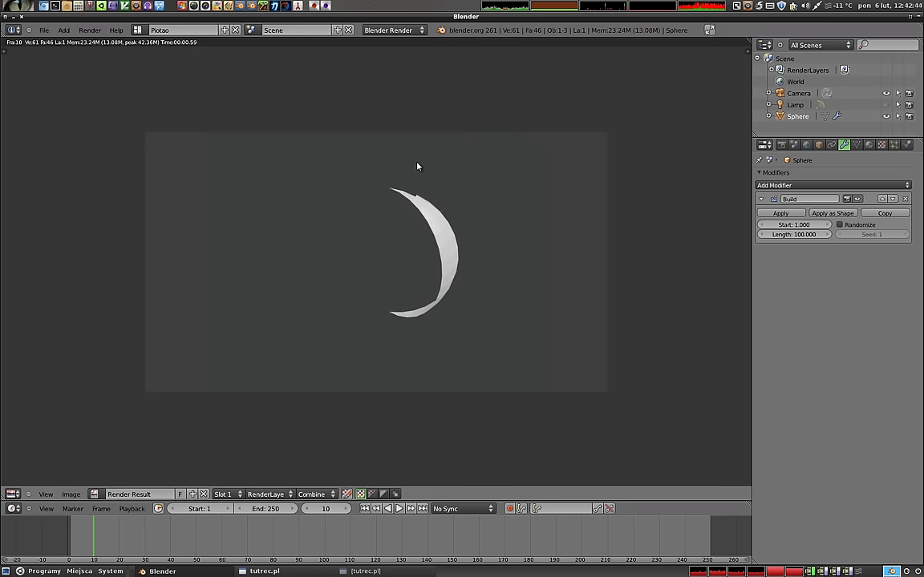
key(Escape)
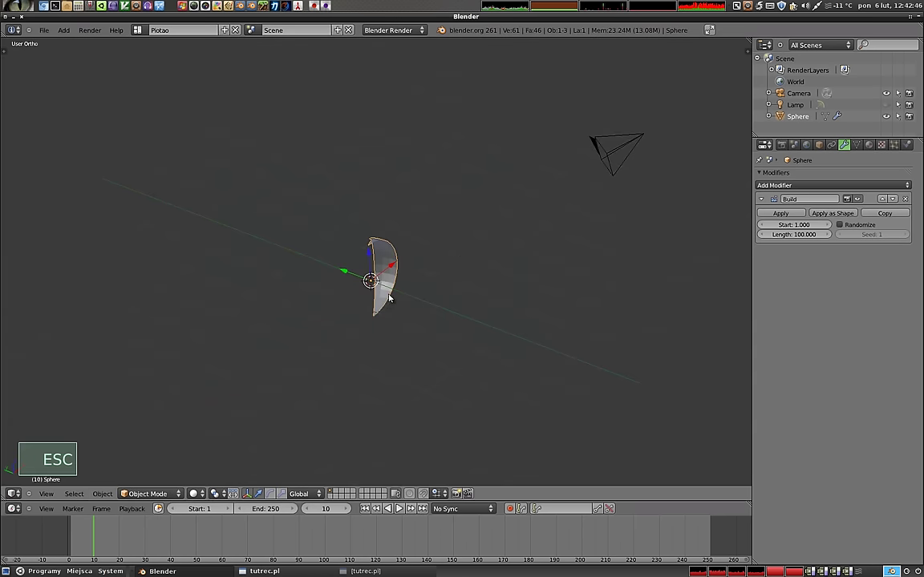
click(93, 537)
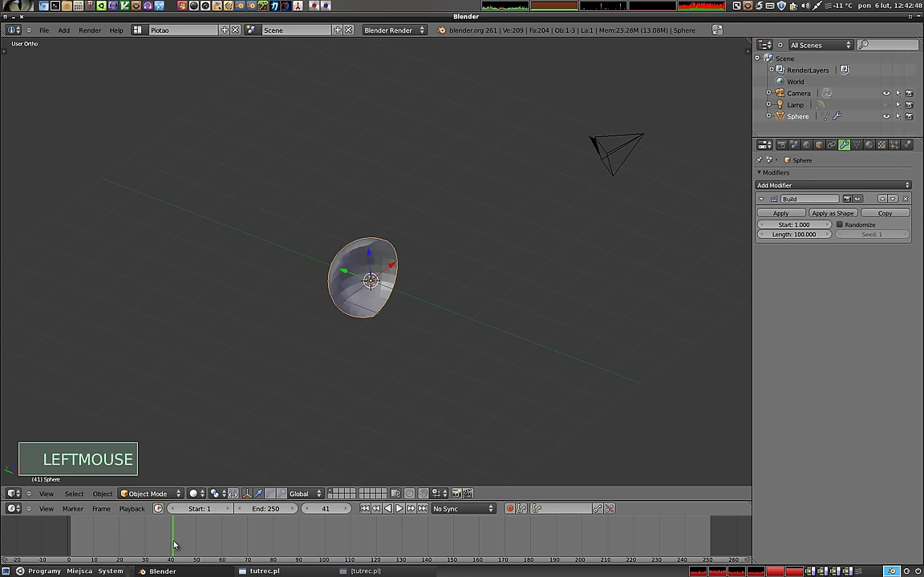
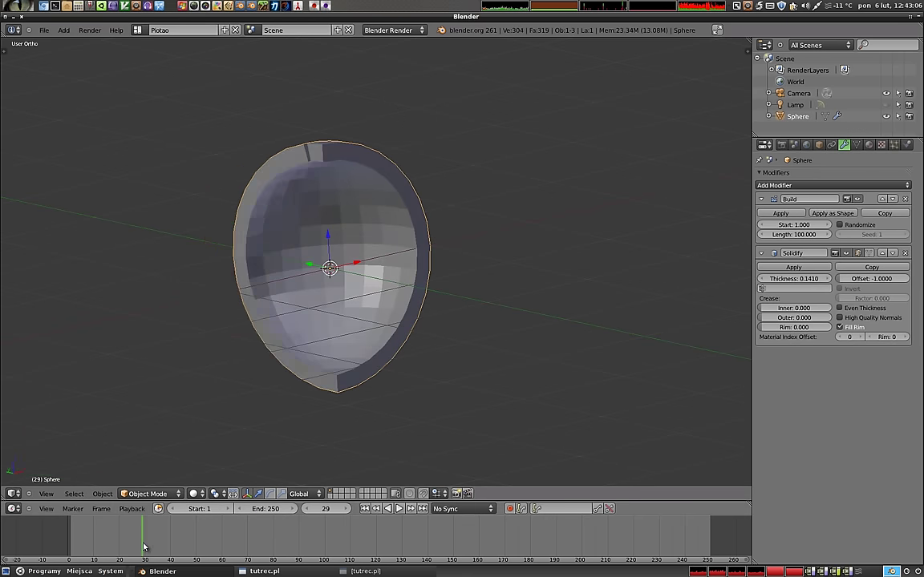
- Orbit around the sphere shell thickened by the Solidify modifier
middle_click(400, 373)
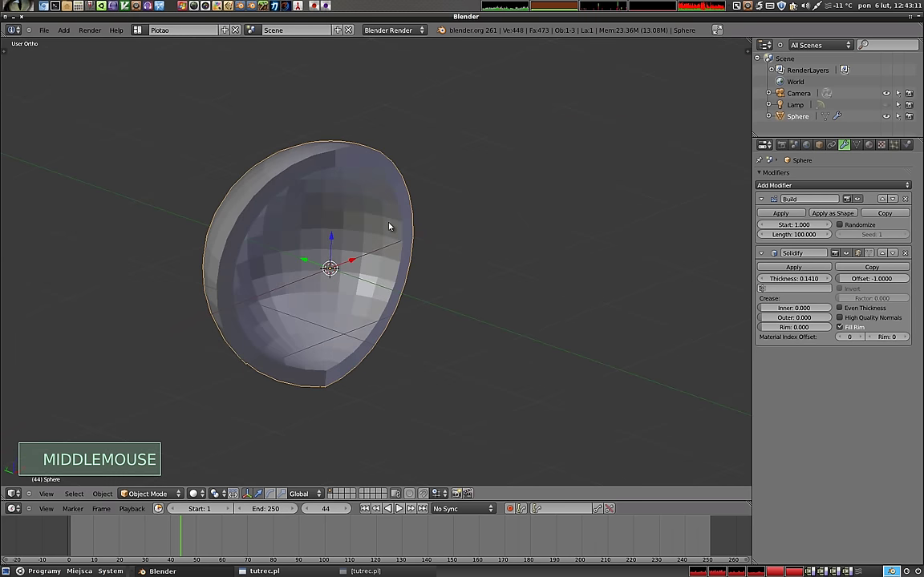
- Add a Subdivision Surface modifier at level 2 and inspect the smoothed shell
key(ctrl+1)
key(ctrl+2)
middle_click(322, 326)
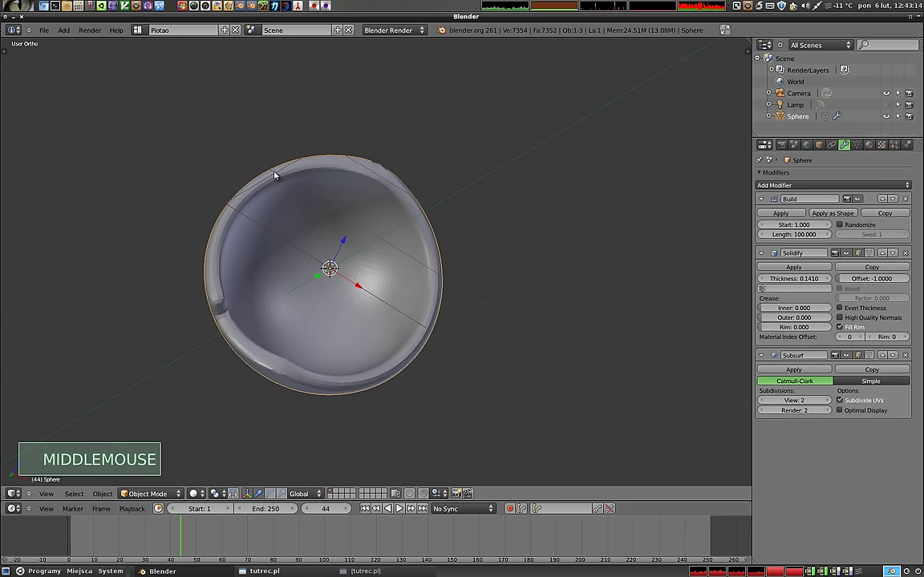
middle_click(318, 342)
middle_click(324, 375)
click(185, 540)
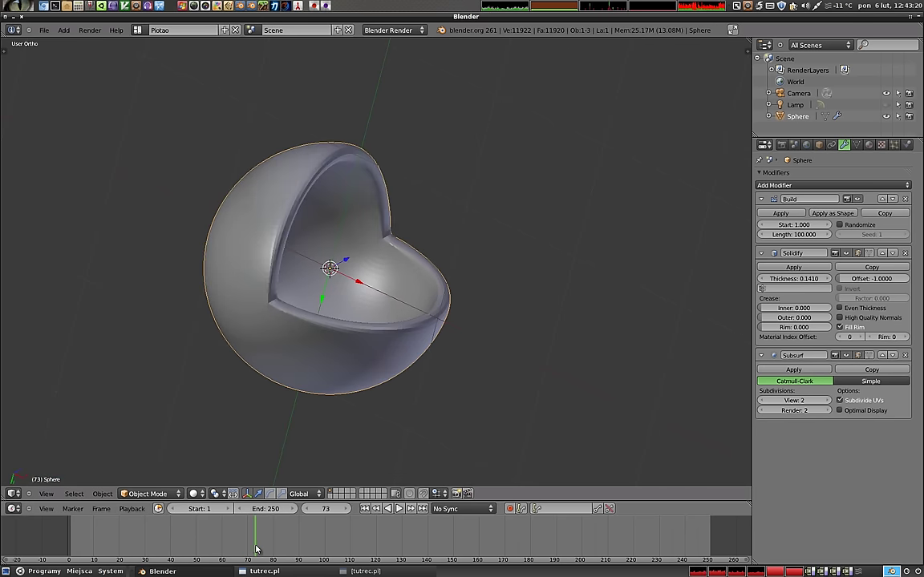
- View the hollow shell's open side and render the current frame with F12
middle_click(376, 394)
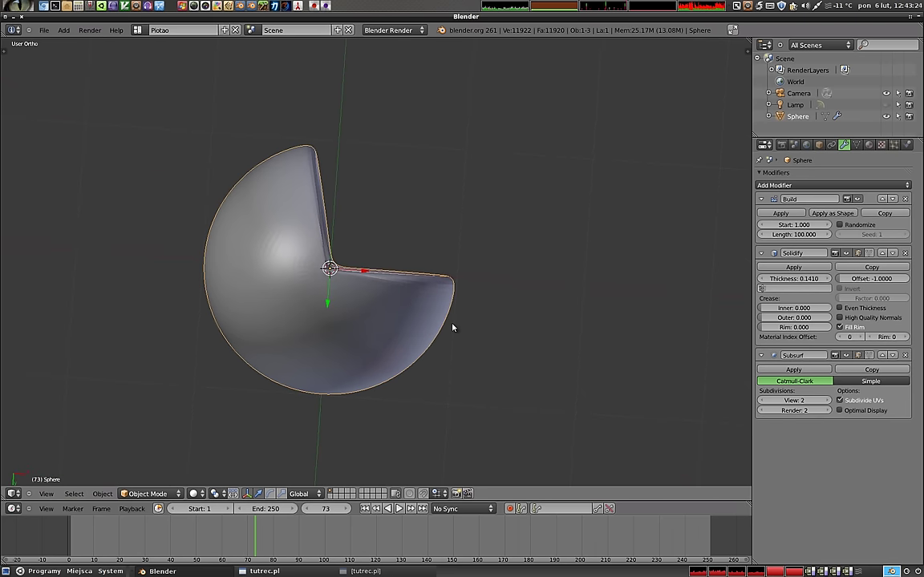
middle_click(383, 132)
middle_click(310, 322)
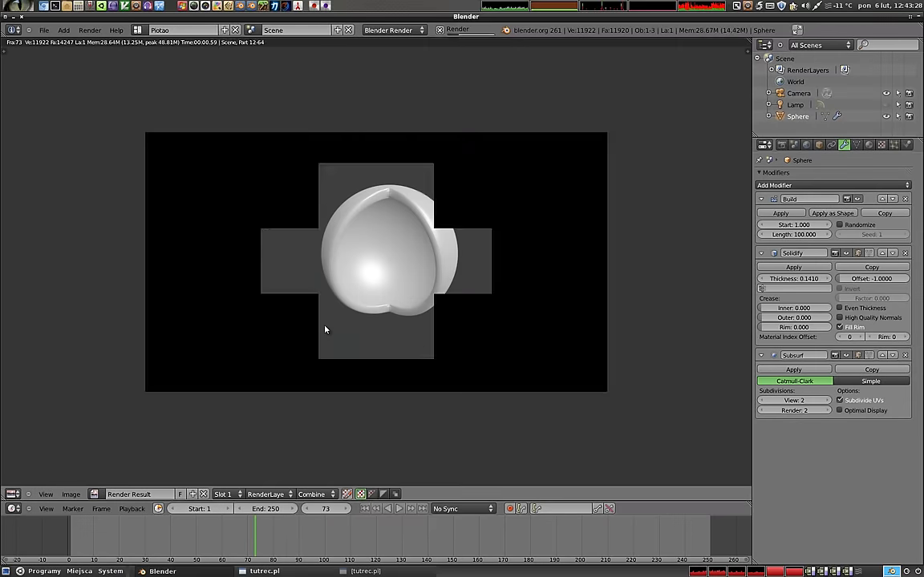
key(F12)
key(Escape)
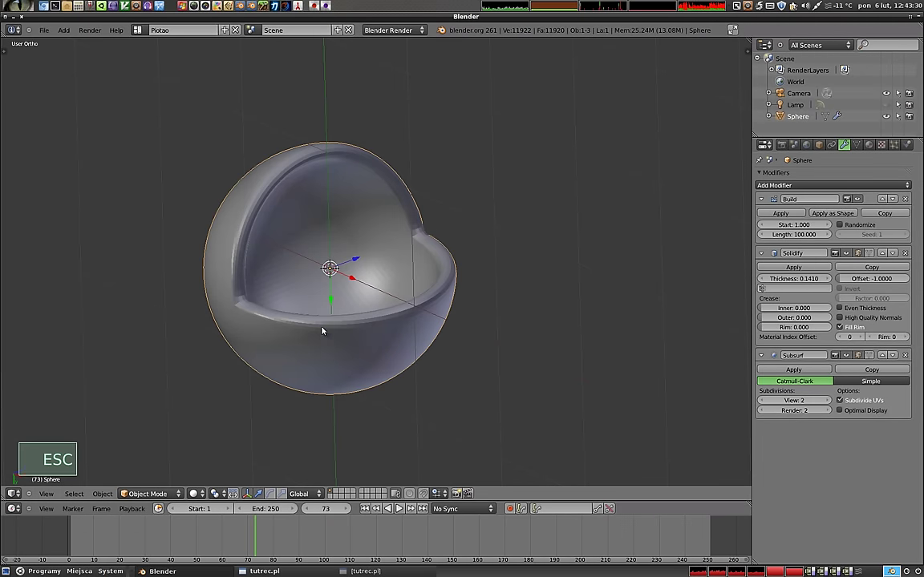
- Delete the sphere so only the camera and lamp remain
middle_click(288, 274)
key(x)
key(KP_1)
- Add an icosphere and set its Subdivisions to 3 in the operator panel
middle_click(307, 298)
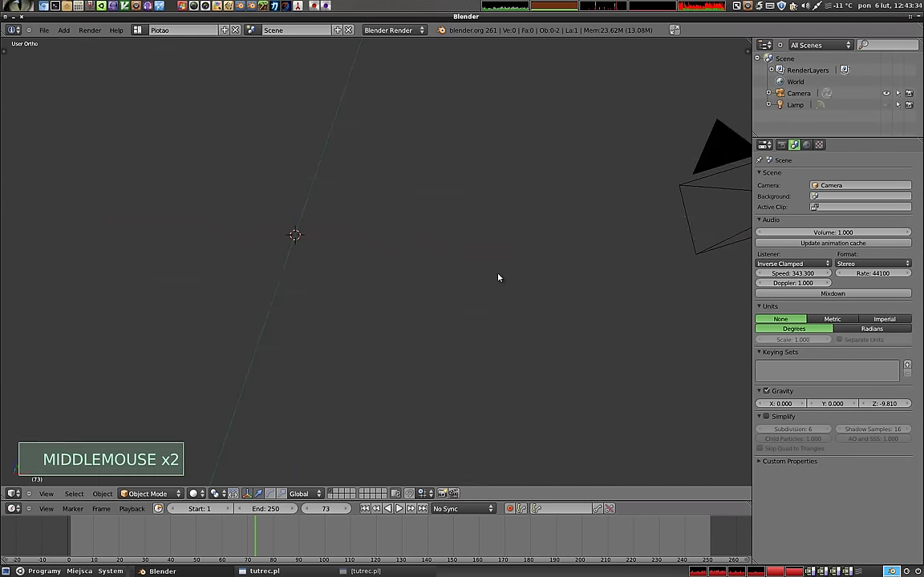
key(shift+a)
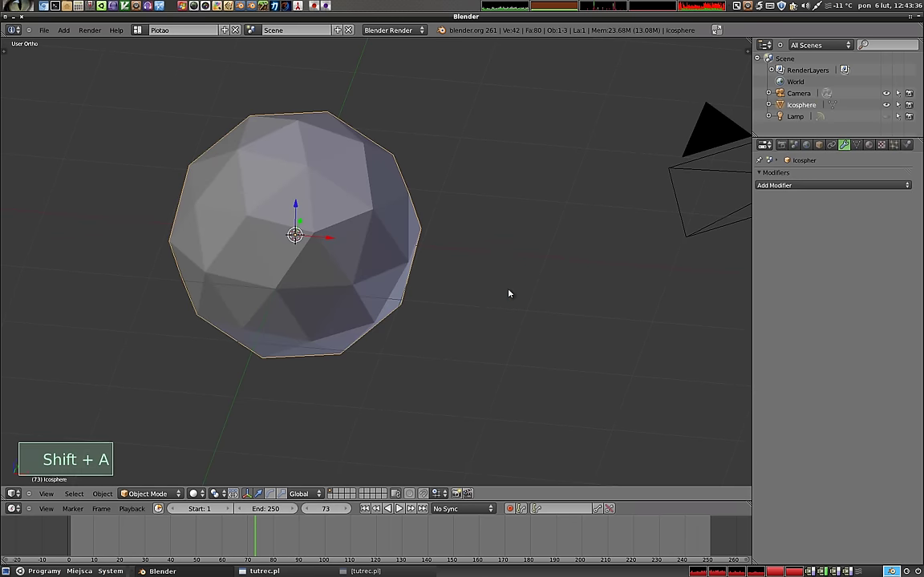
key(t)
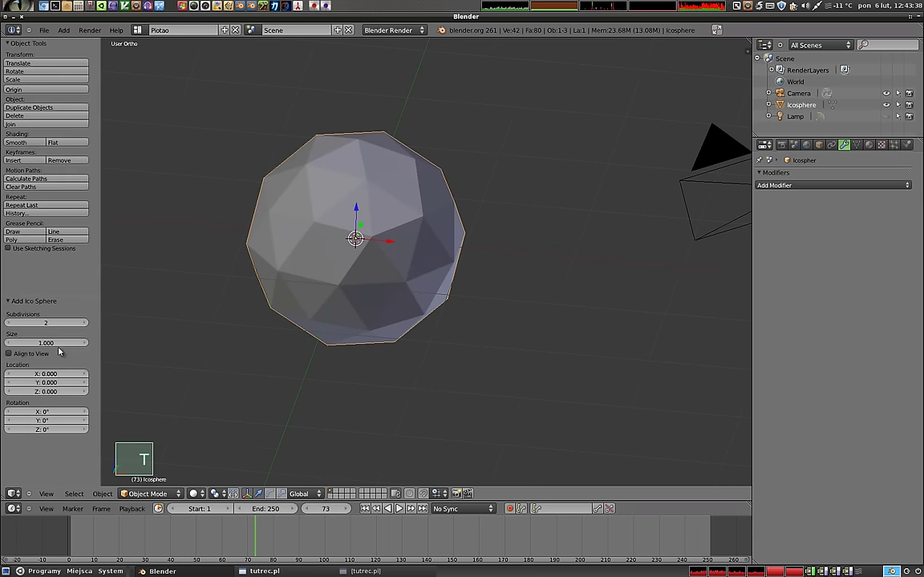
click(353, 213)
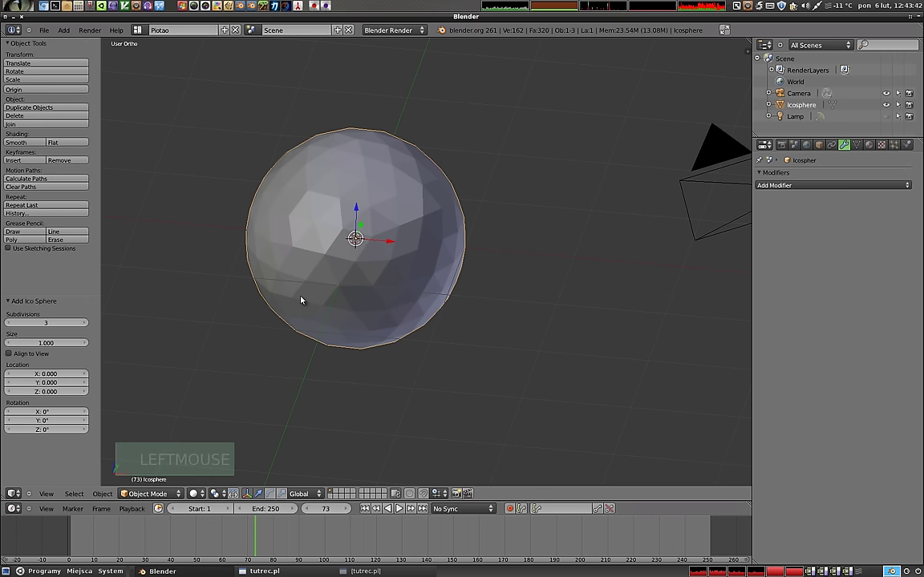
key(t)
scroll(down, 3)
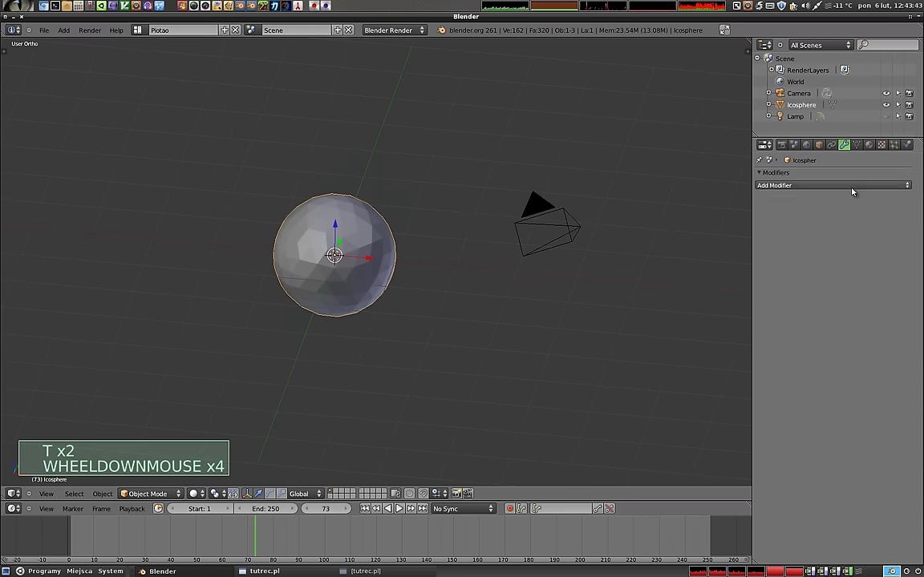
- Add a Build modifier (start 1, length 100) to the icosphere
click(727, 238)
middle_click(409, 270)
click(71, 534)
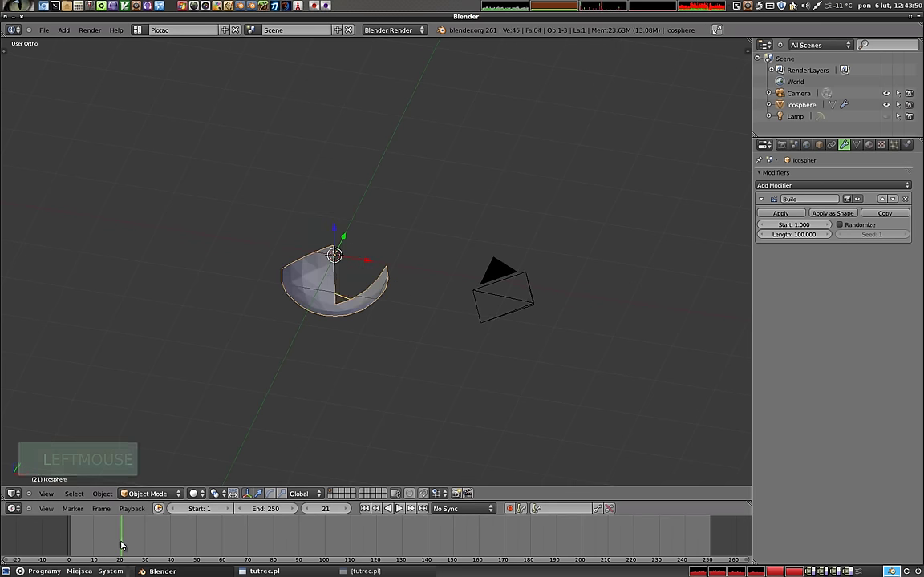
- Inspect the partly built icosphere and add a Solidify modifier for shell thickness
middle_click(148, 544)
middle_click(443, 275)
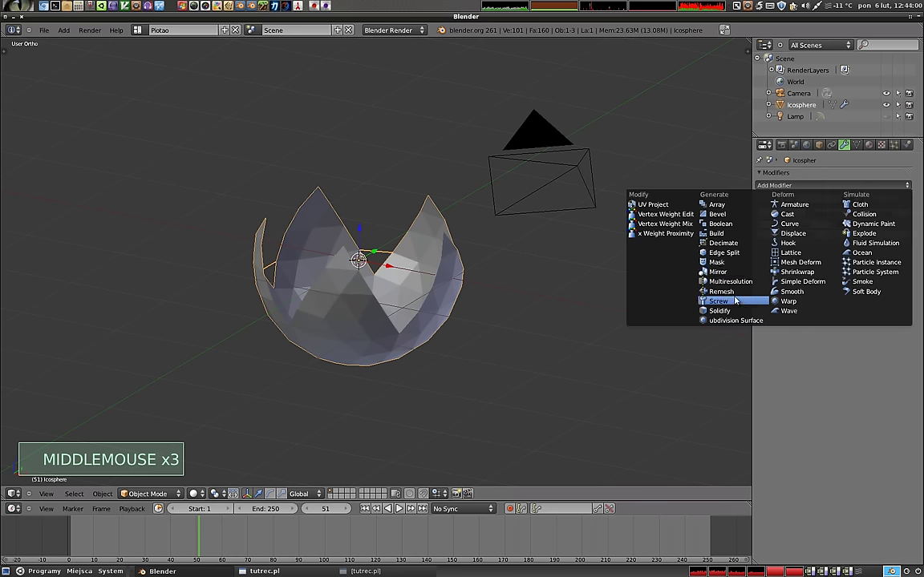
click(732, 310)
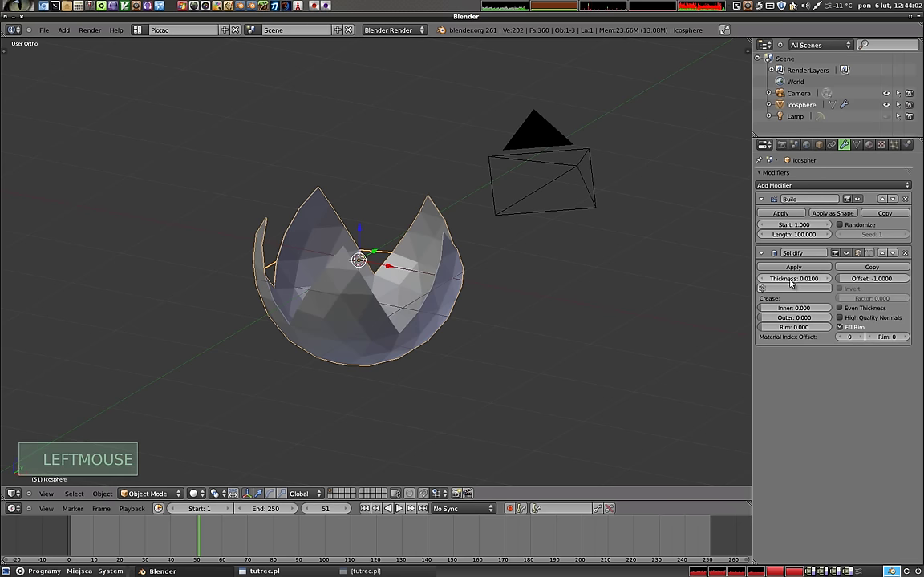
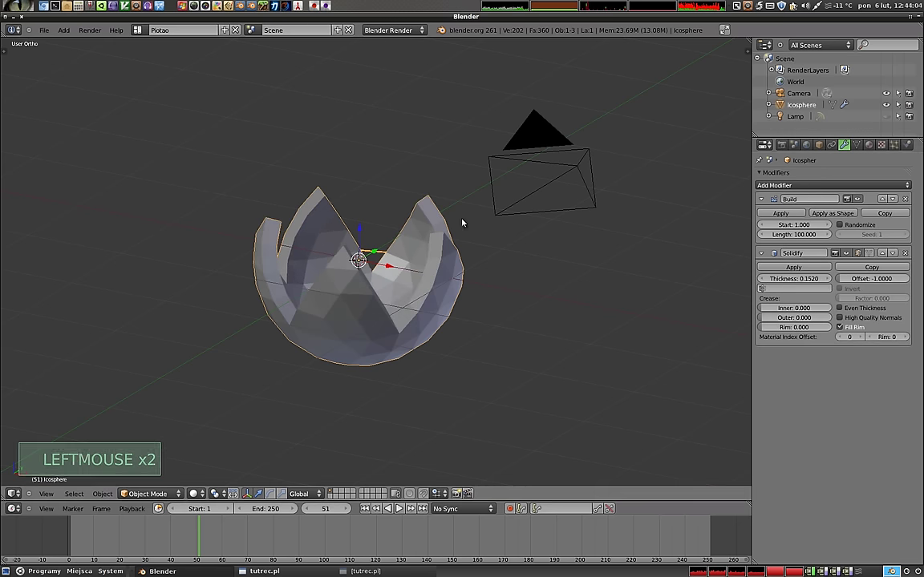
- Add a level-2 Subdivision Surface modifier to the icosphere and inspect the smoothed shell
key(ctrl+1)
key(ctrl+2)
middle_click(445, 279)
middle_click(325, 366)
middle_click(484, 231)
middle_click(304, 304)
middle_click(320, 390)
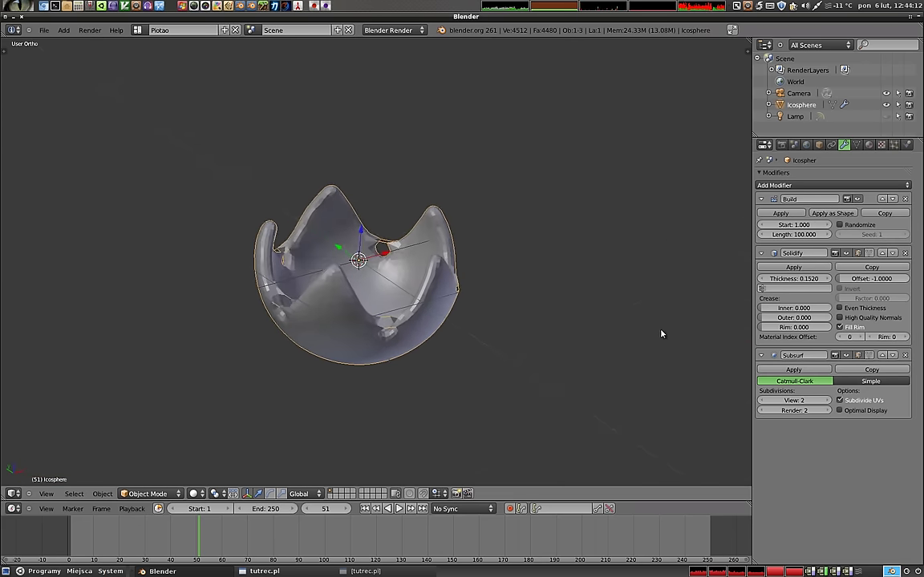
middle_click(361, 357)
- Scrub through build-animation frames to check how the partly built shell assembles
click(201, 543)
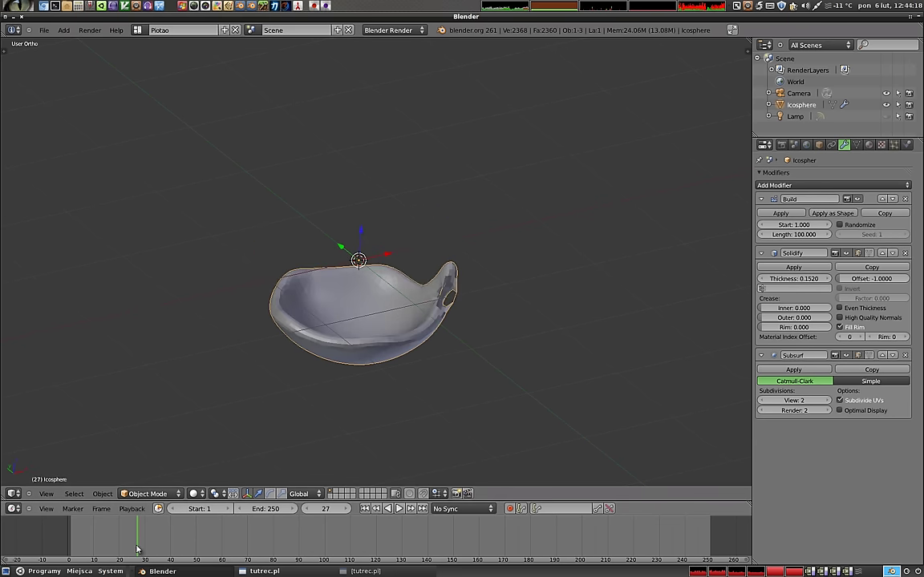
middle_click(385, 316)
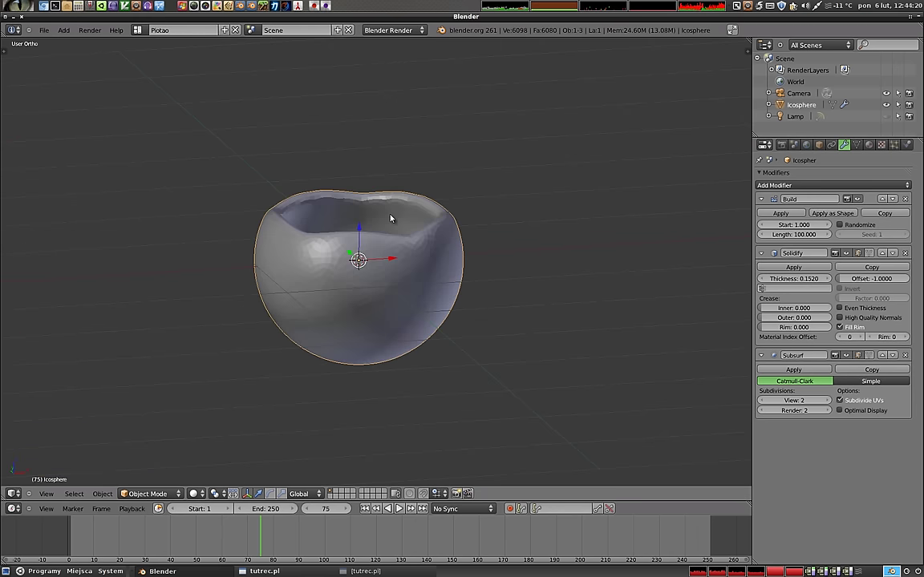
middle_click(384, 319)
middle_click(388, 364)
middle_click(283, 305)
click(266, 535)
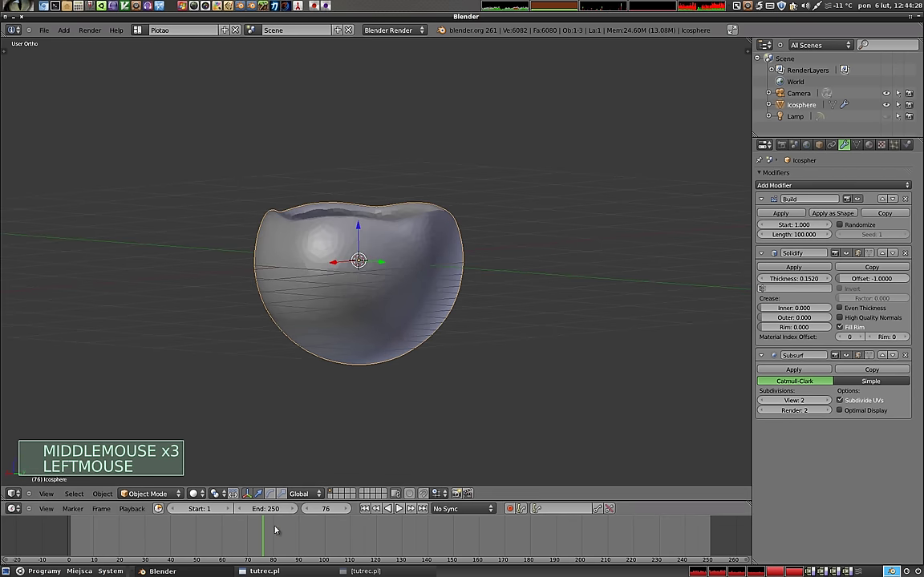
middle_click(420, 276)
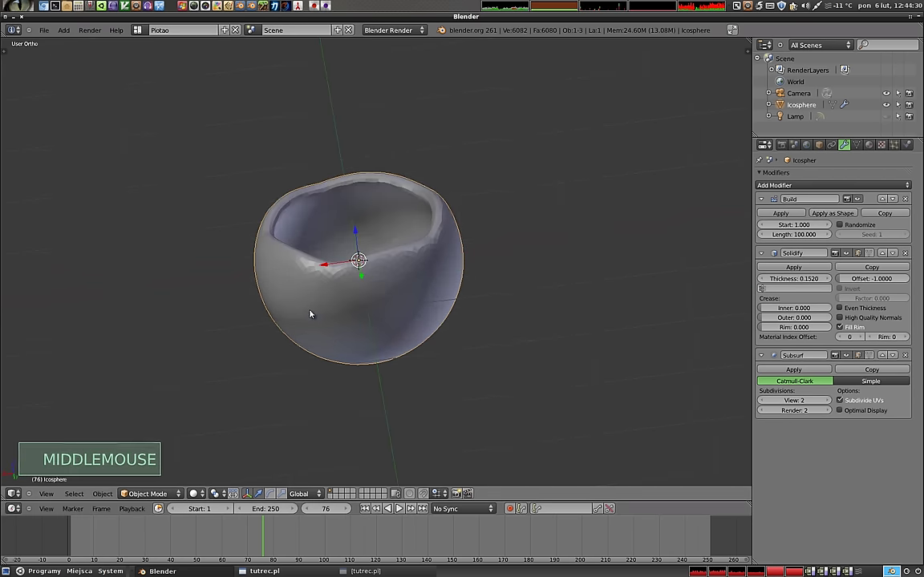
middle_click(318, 228)
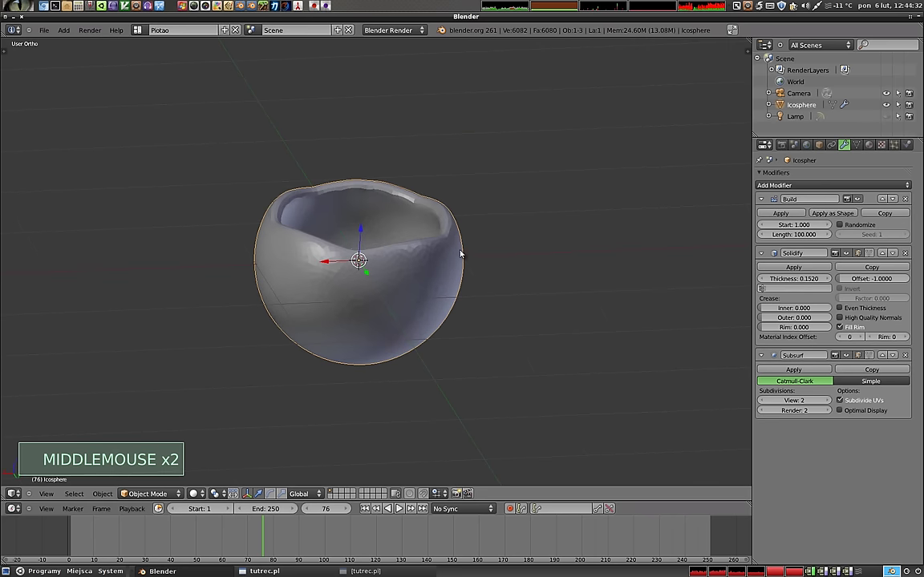
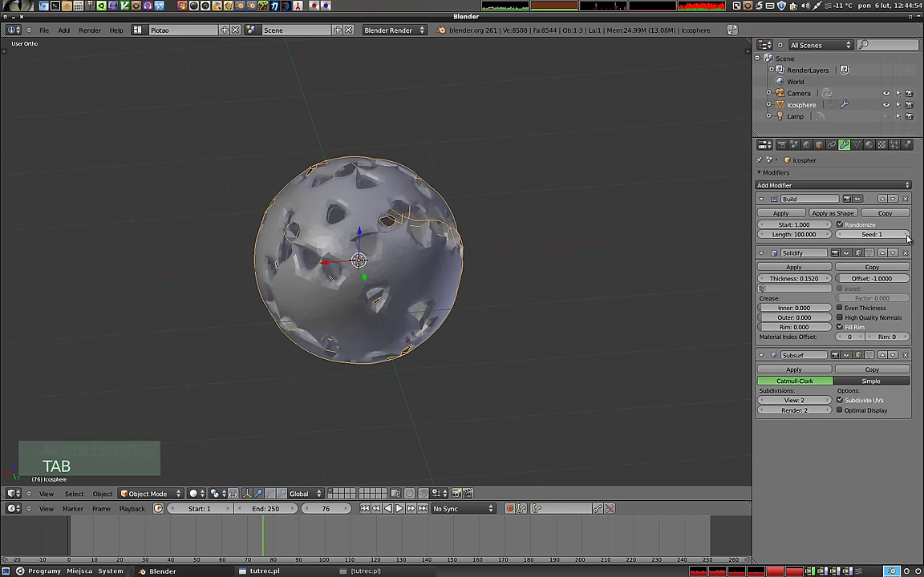
- Raise the Build modifier's randomize seed to 9
click(910, 237)
click(910, 237)
click(910, 237)
click(909, 236)
click(909, 237)
click(910, 237)
click(909, 237)
click(910, 237)
click(75, 538)
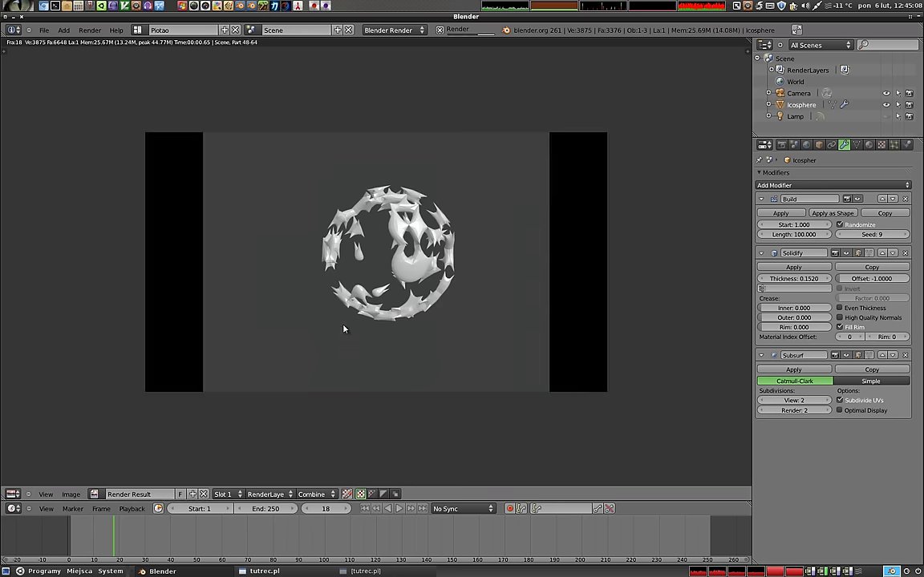
- Dismiss the render and move to a later frame of the build
key(Escape)
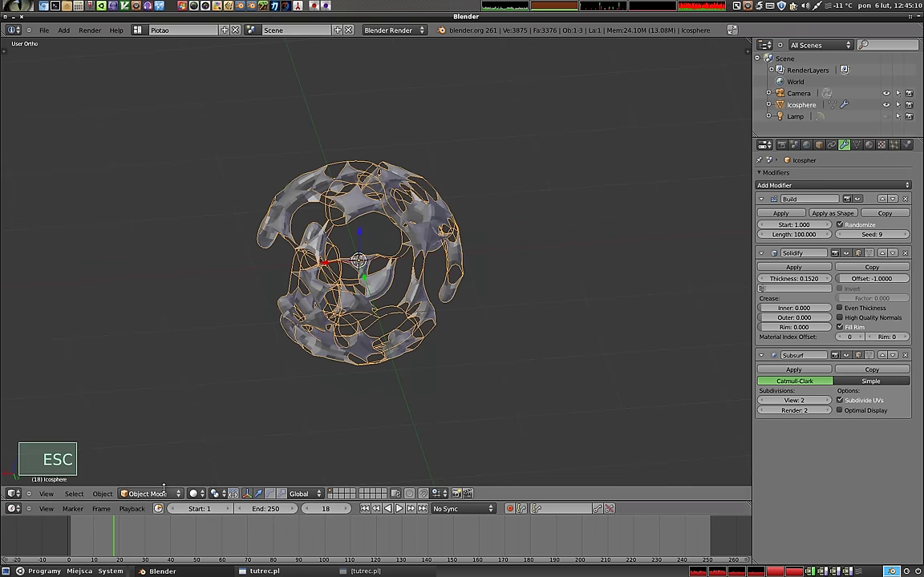
click(116, 545)
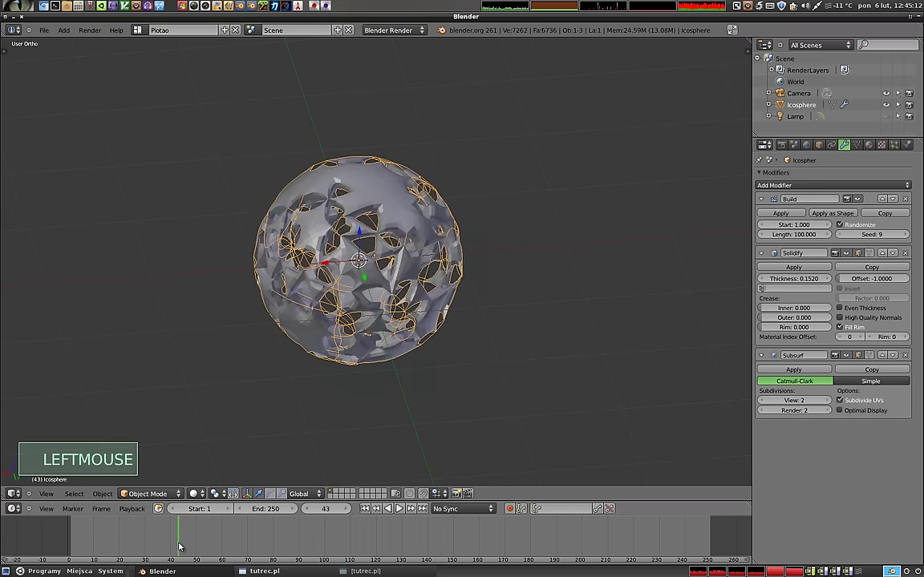
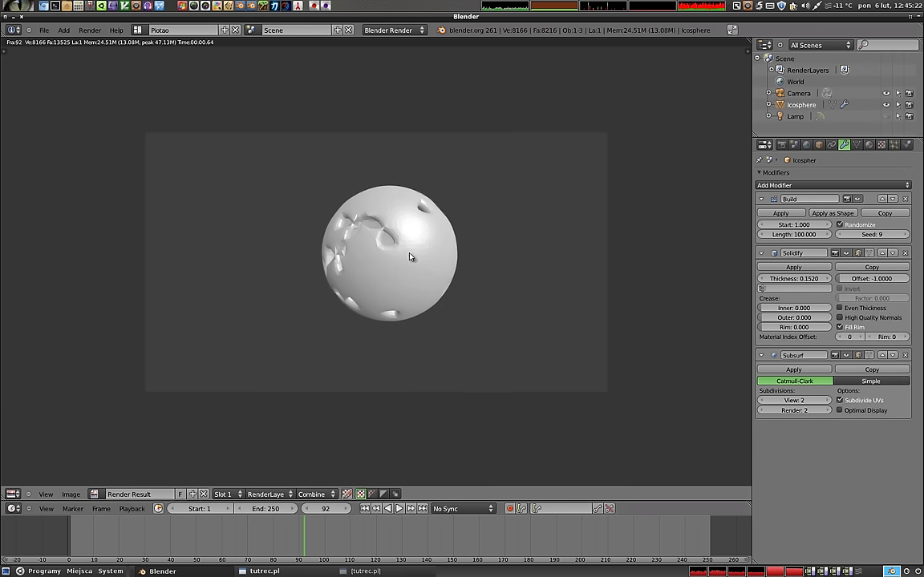
- Render the nearly assembled shell with F12, then return to the 3D view of the whole scene
key(F12)
key(Escape)
middle_click(309, 313)
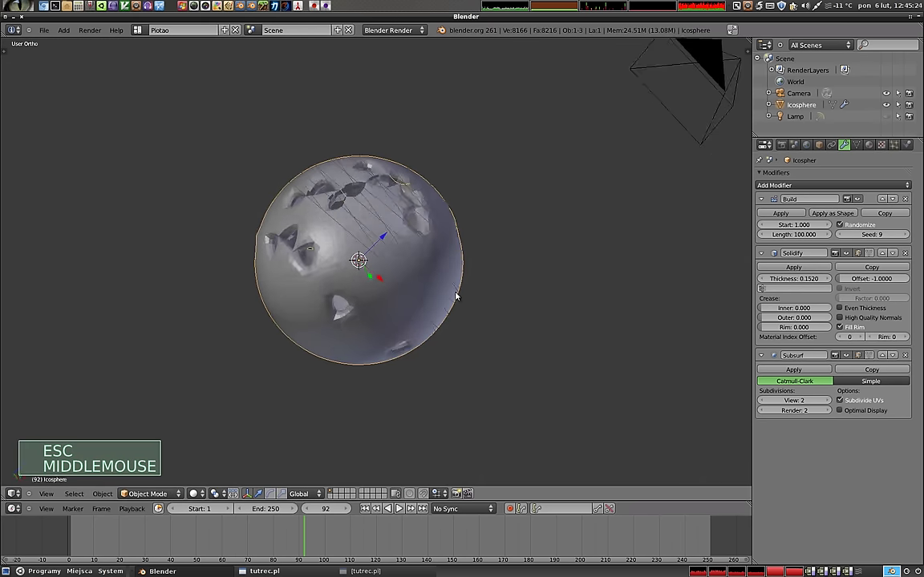
middle_click(506, 259)
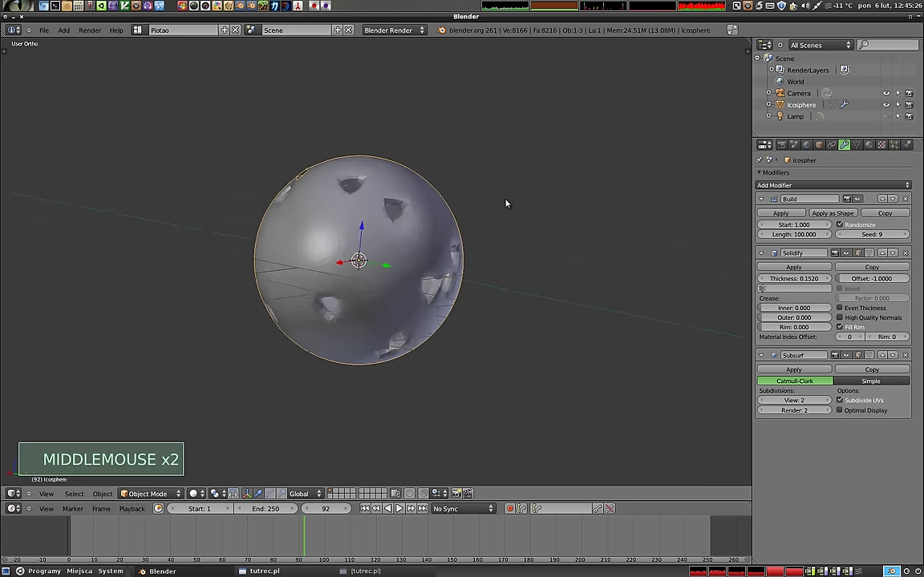